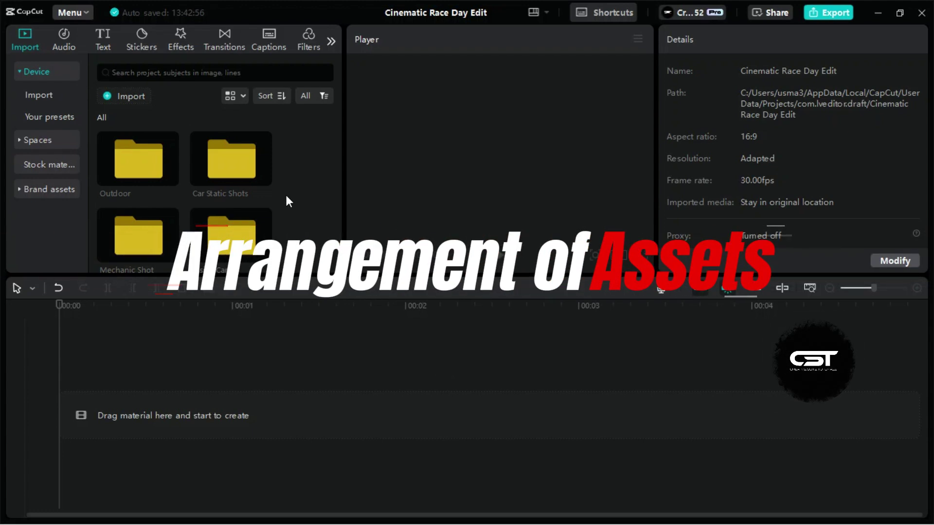
Place the Make It Look Good track on the timeline, trim it to about 30 seconds and add beat markers
left_click_drag(231, 223, 171, 466)
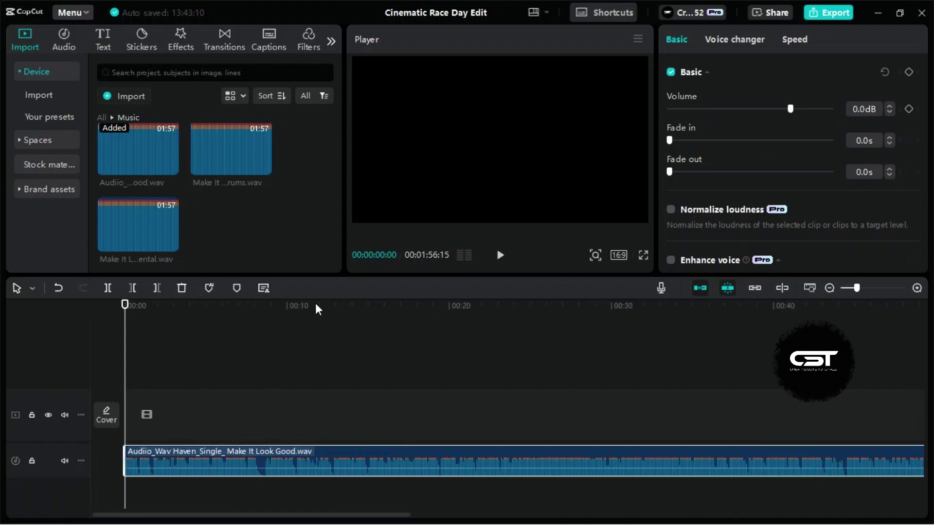
left_click(320, 306)
key("space")
key("space")
key("ctrl+b")
key("Delete")
left_click_drag(212, 295, 294, 405)
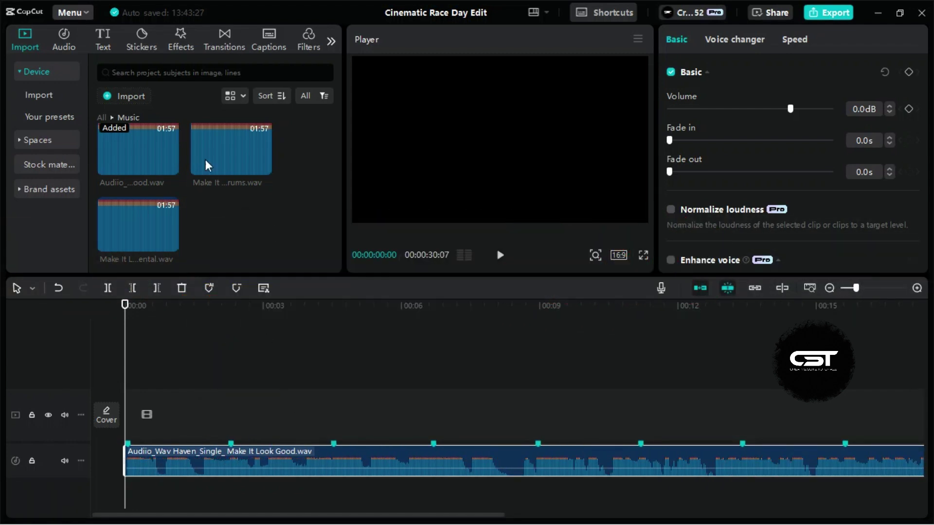
Add three red car intro clips from Car Static Shots at the start of the video track and preview playback
left_click_drag(107, 117, 328, 208)
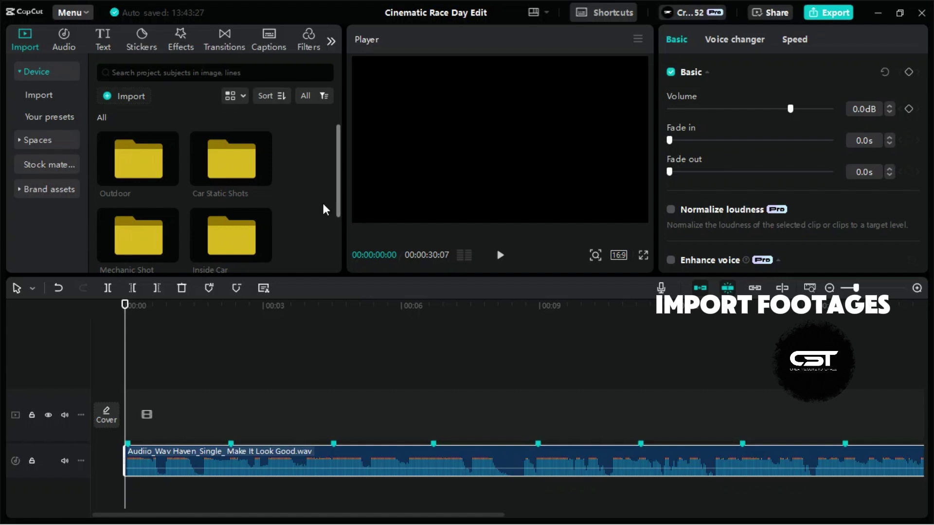
key("space")
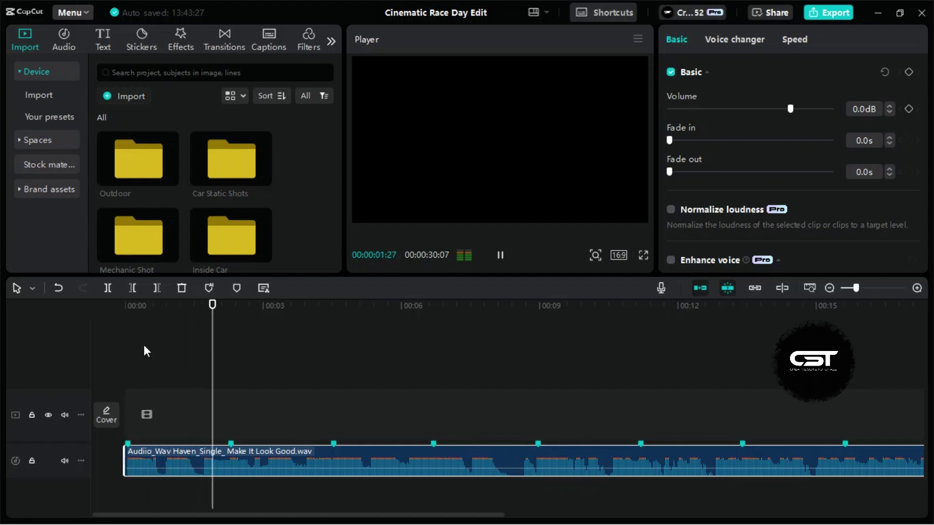
key("space")
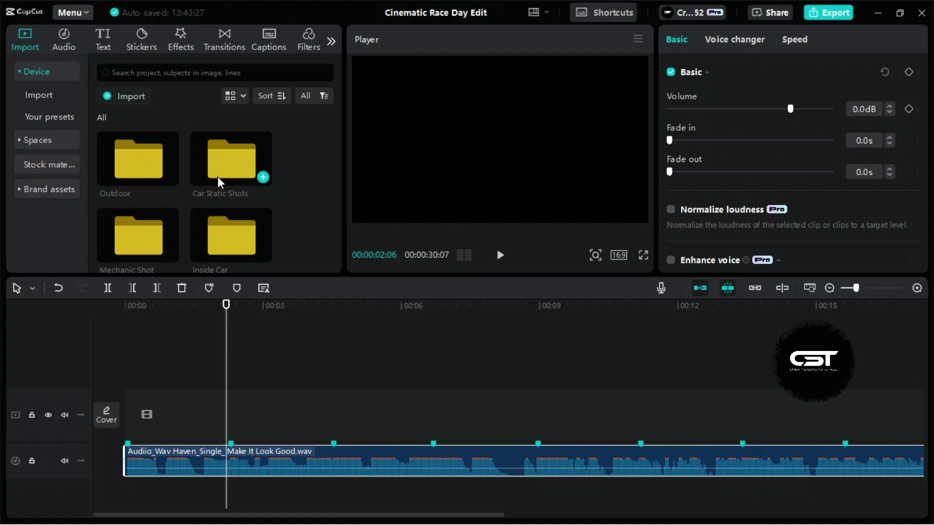
left_click(223, 181)
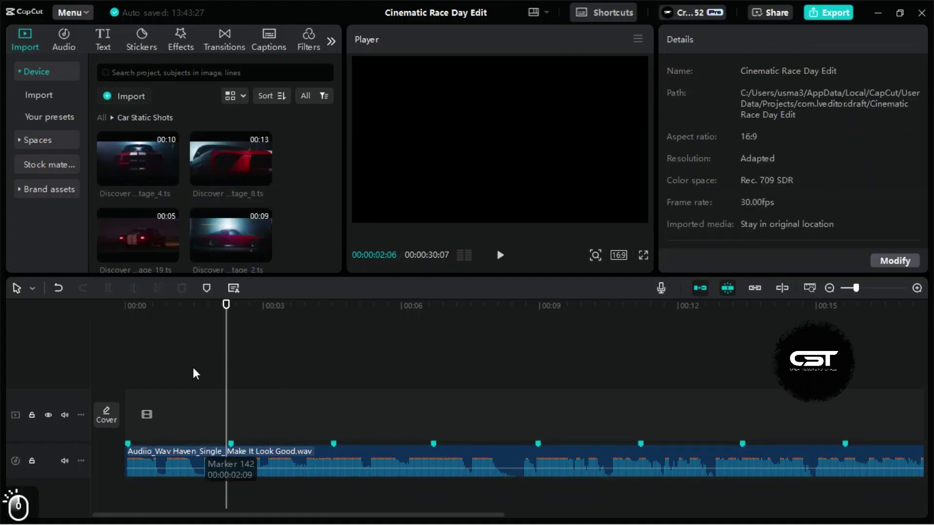
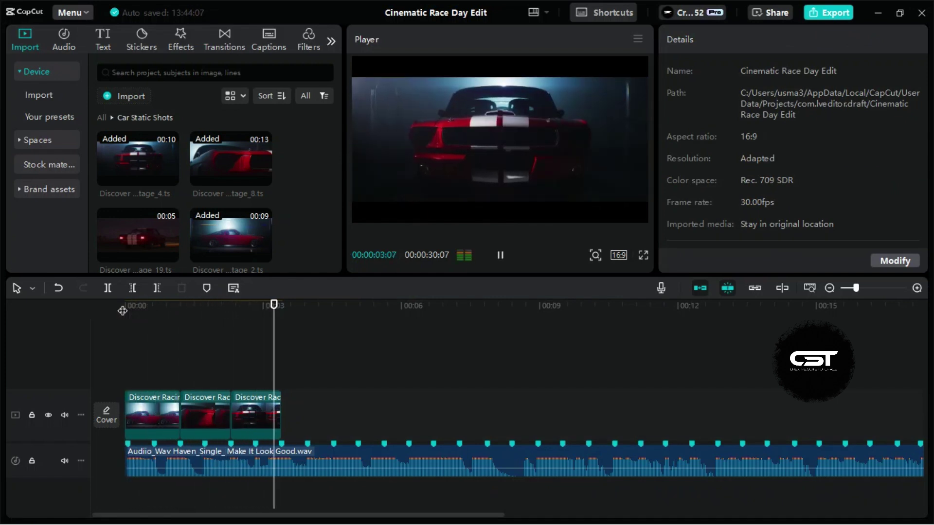
key("space")
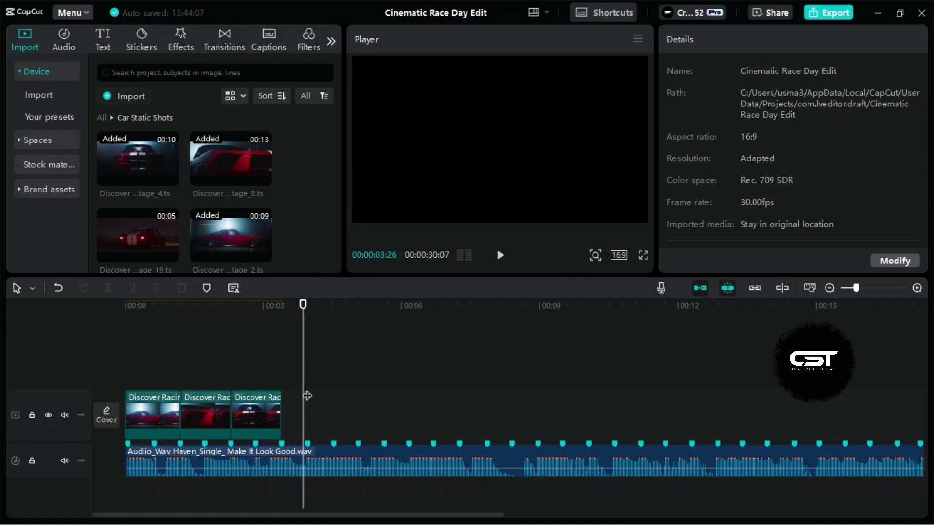
Add three Mechanic Shot clips after the car clips and preview them against the beats
left_click_drag(102, 123, 238, 200)
left_click_drag(142, 230, 238, 245)
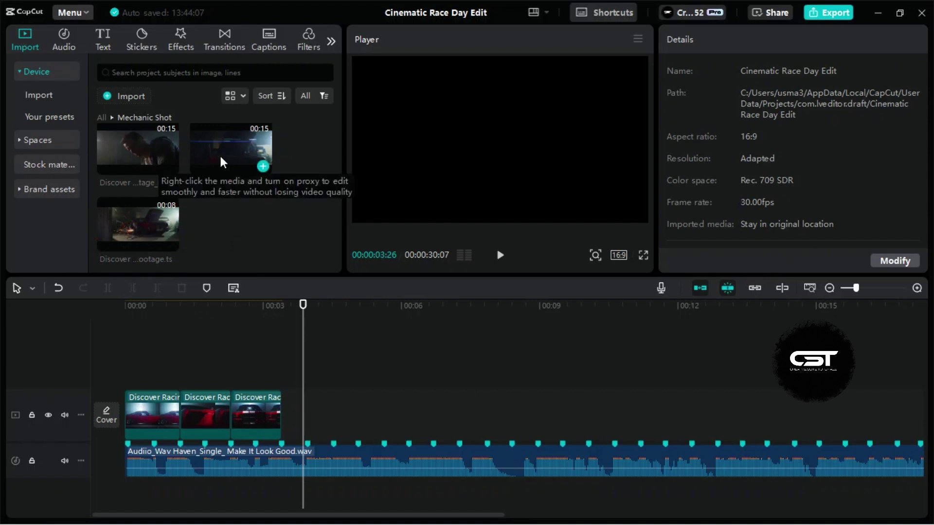
left_click_drag(225, 161, 284, 413)
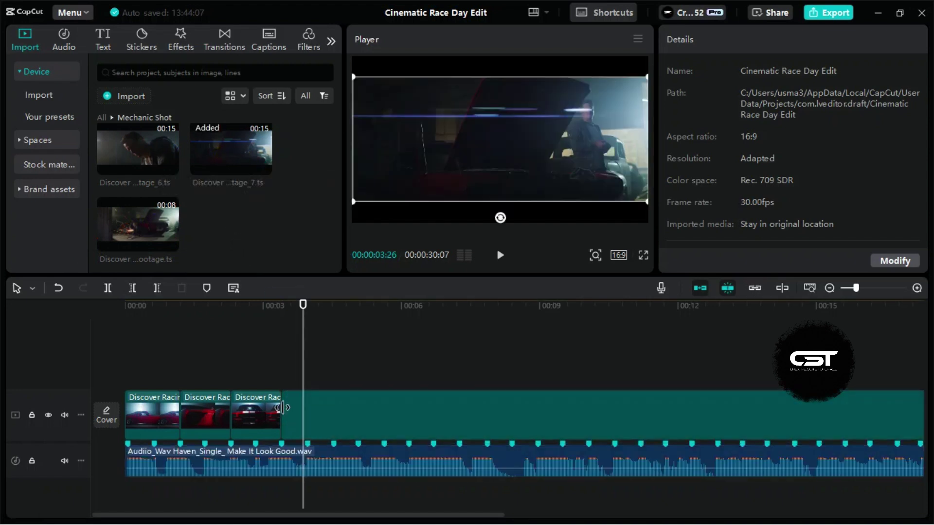
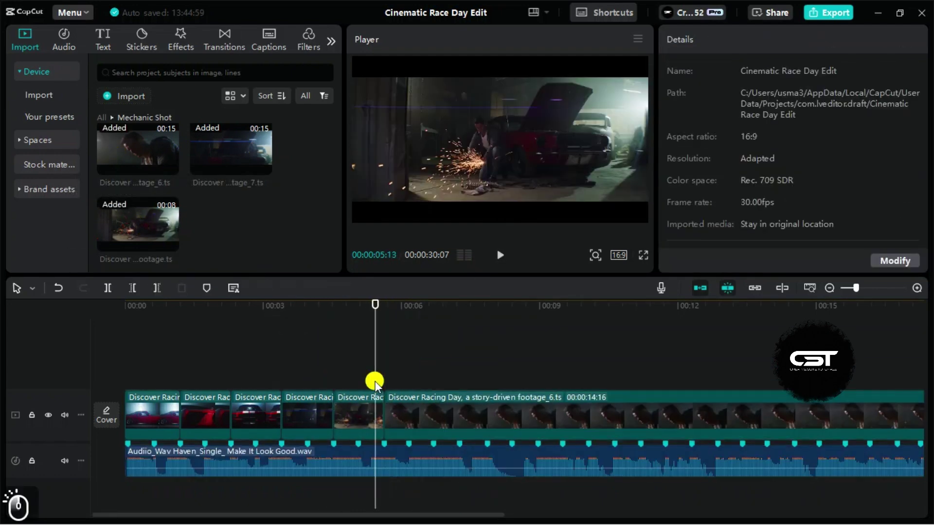
key("space")
key("space")
key("space")
key("space")
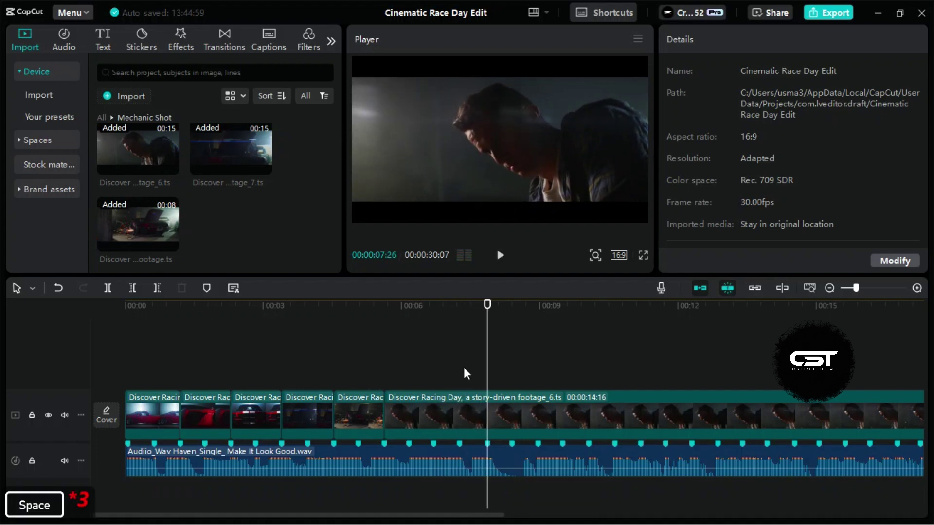
Split the long mechanic clip at the beat markers near 7 and 9 seconds
left_click(518, 411)
key("ctrl+b")
key("space")
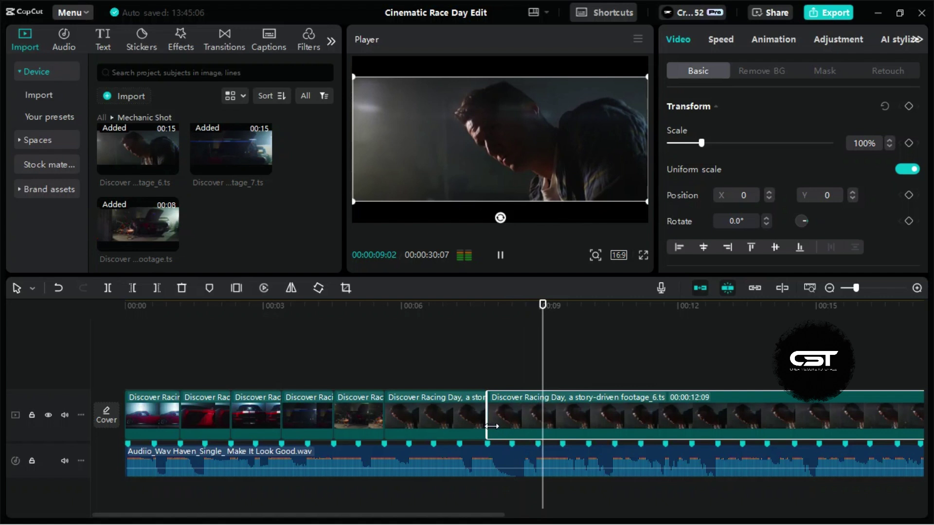
key("space")
left_click(508, 308)
key("space")
key("space")
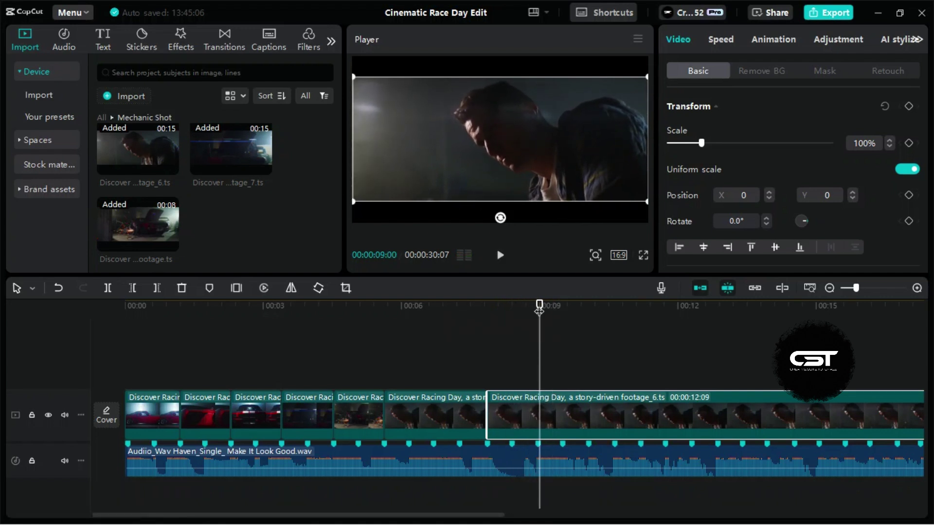